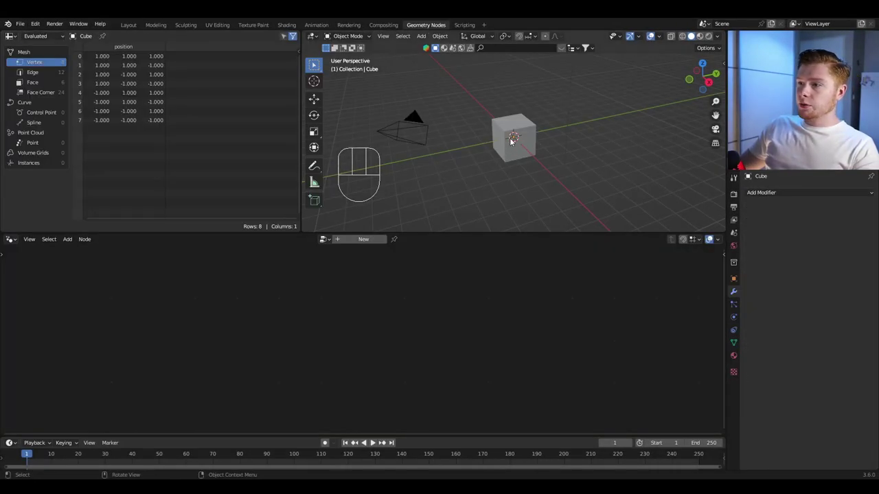
Step: Add a Geometry Nodes modifier to the cube, clear the default link and add a Curve Circle node
click(510, 139)
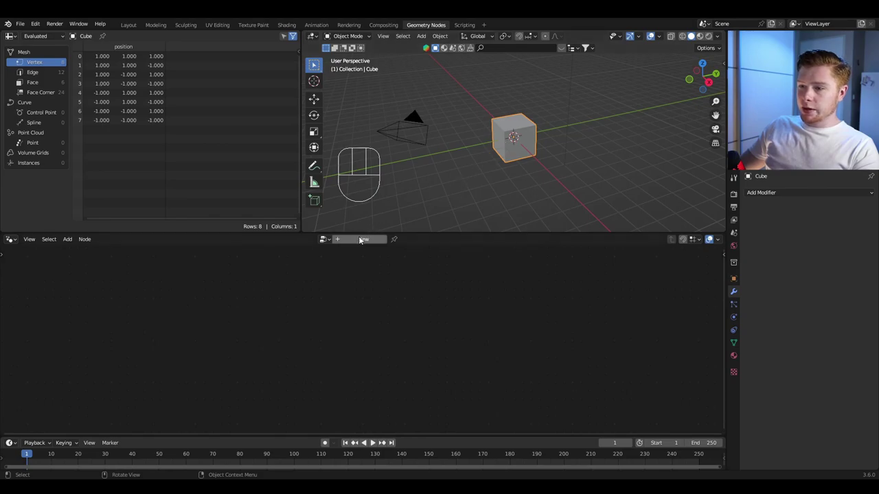
drag(361, 240, 258, 338)
drag(322, 318, 329, 321)
key(x)
key(shift+a)
key(c)
drag(329, 322, 427, 336)
Step: Add Curve to Points with Count 100 after the circle and feed its Points to Group Output
key(shift+a)
drag(427, 336, 423, 300)
drag(423, 300, 344, 309)
key(0)
drag(344, 309, 479, 189)
Step: Add a Simulation Zone after the points and position it before Group Output
key(shift+a)
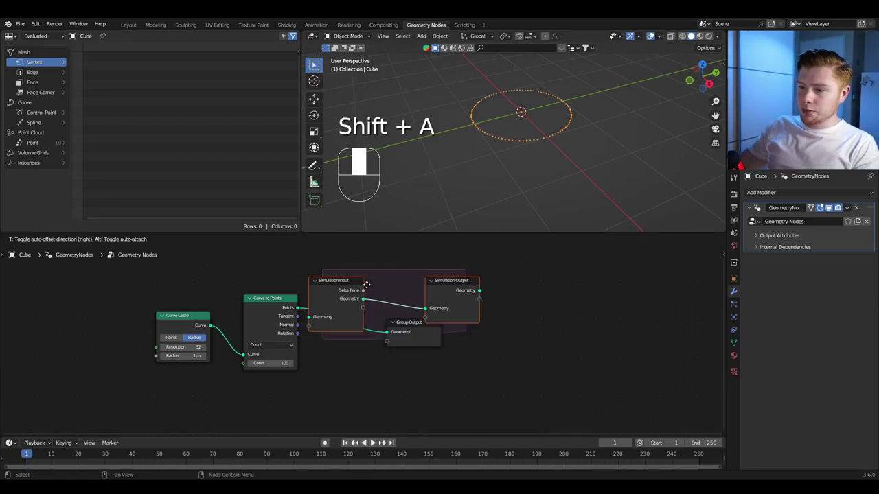
key(g)
drag(588, 333, 534, 369)
click(379, 355)
key(g)
drag(429, 355, 396, 296)
Step: Add a Set Position node inside the zone and add a second Geometry item to the simulation state
key(shift+a)
drag(397, 297, 410, 306)
drag(410, 306, 299, 299)
drag(299, 300, 304, 284)
click(305, 285)
drag(314, 288, 706, 346)
key(n)
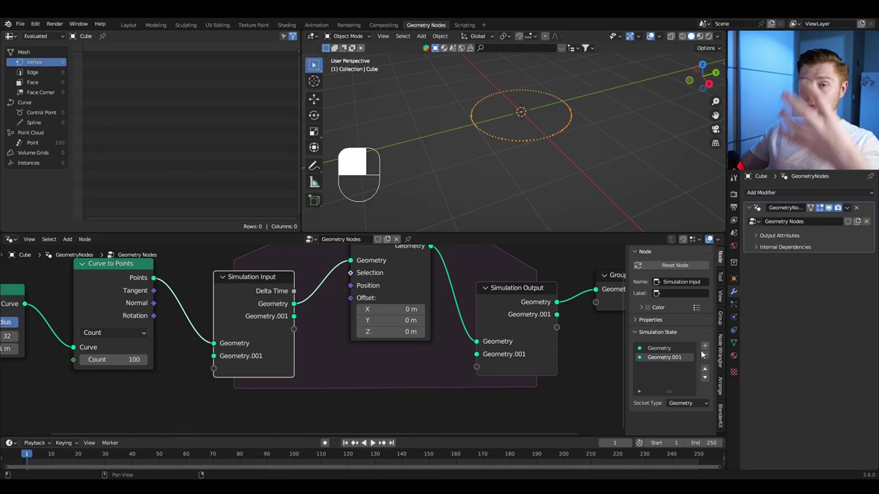
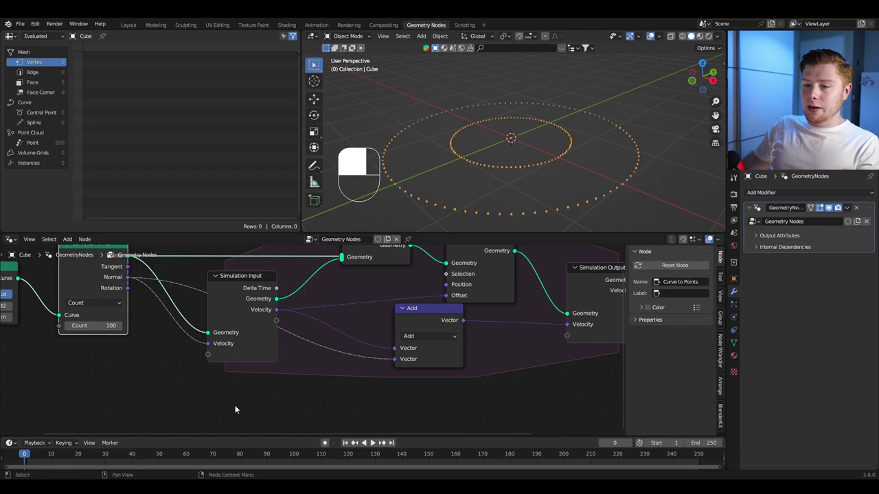
Step: Play the simulation to watch the rings of points spread outward
key(space)
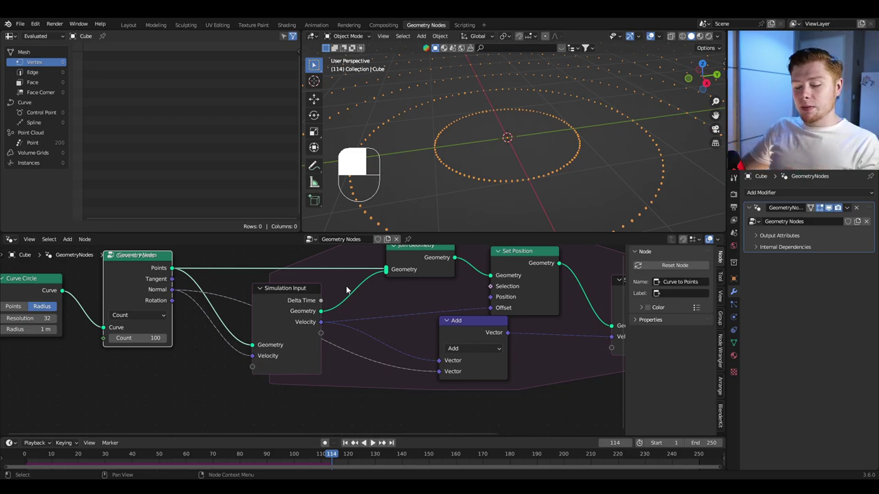
Step: Search the node menu for a Vector Math node to build the Age comparison
key(shift+a)
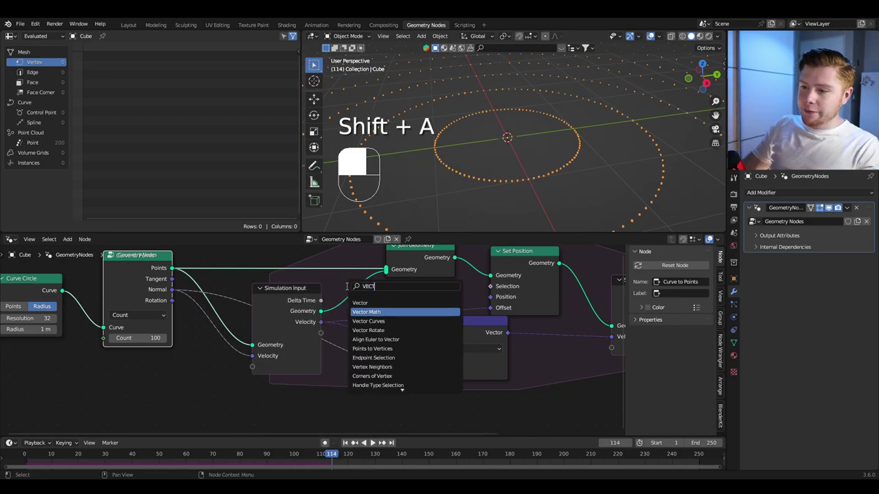
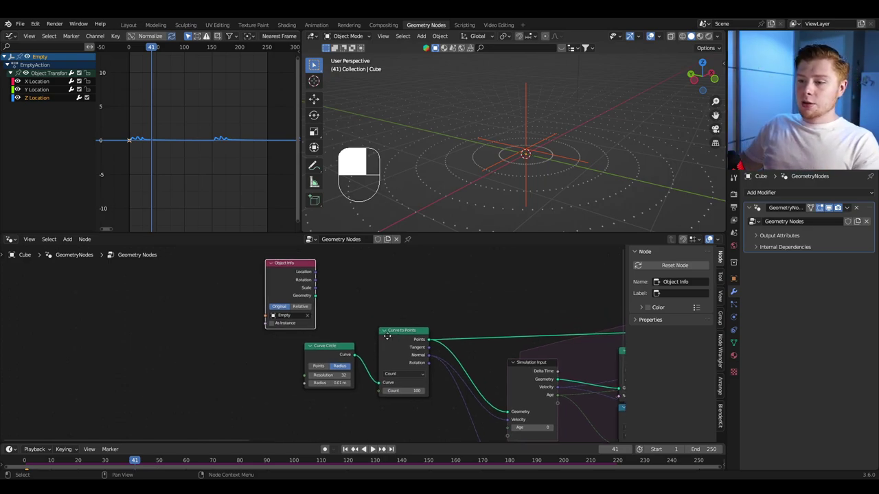
Step: Add Set Position between Curve Circle and Curve to Points offset by the Empty's location, previewing playback
key(shift+a)
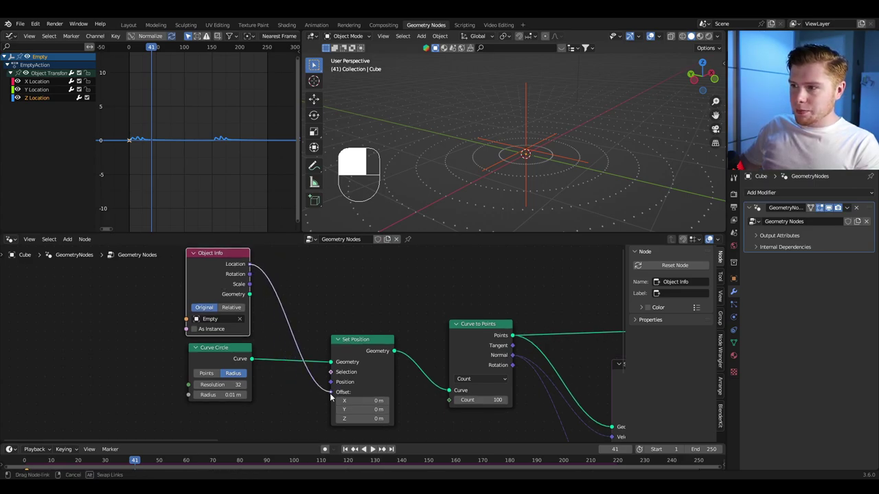
key(space)
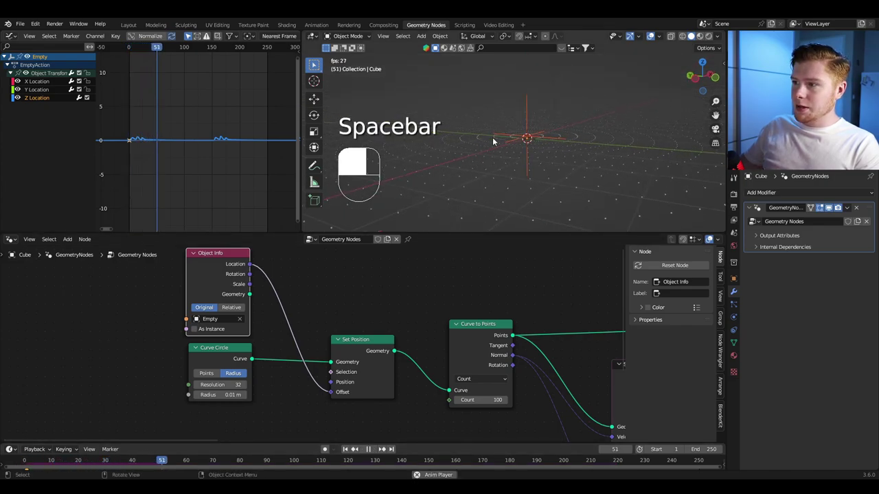
key(space)
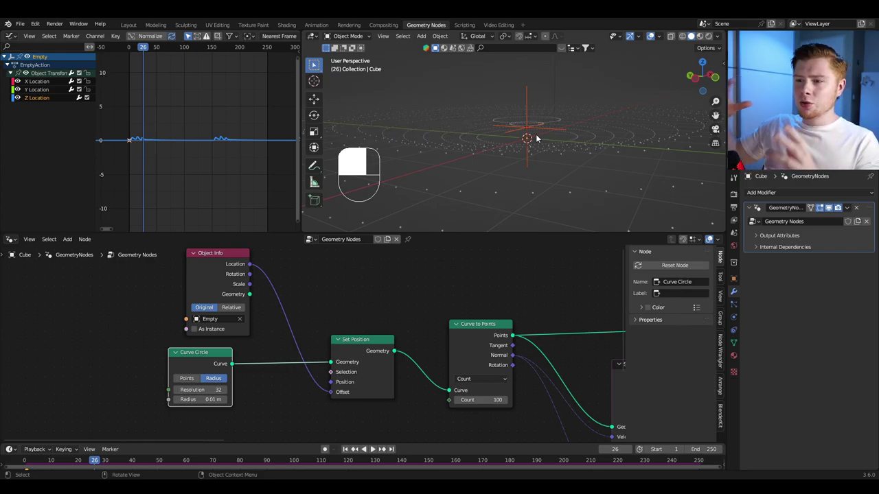
key(shift+a)
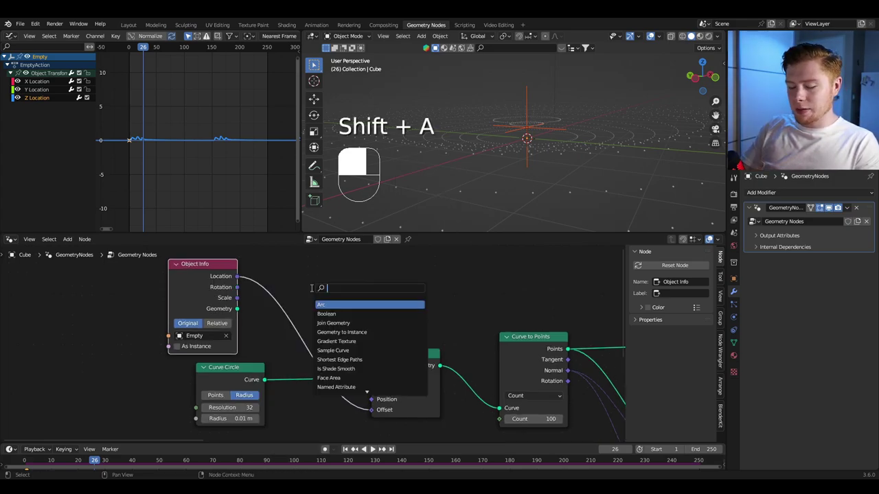
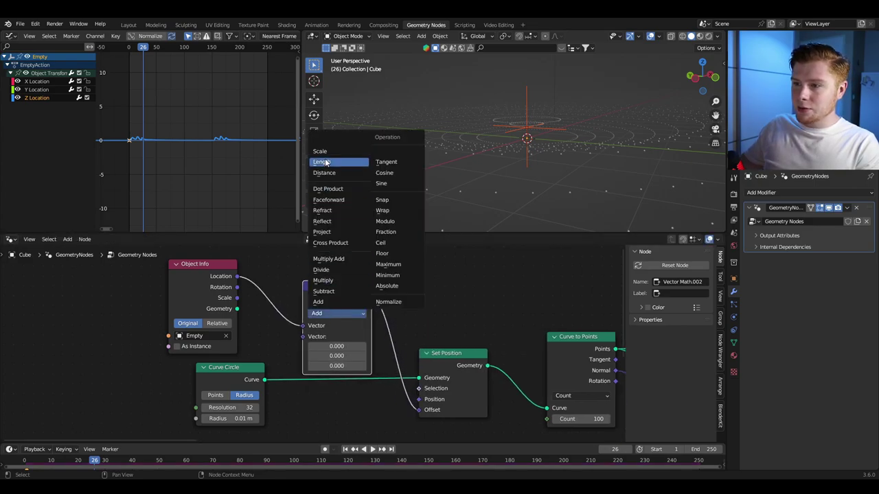
Step: Add a Set Point Radius node with 0.05 m radius after Curve to Points
drag(329, 156, 41, 460)
drag(40, 459, 371, 302)
key(shift+a)
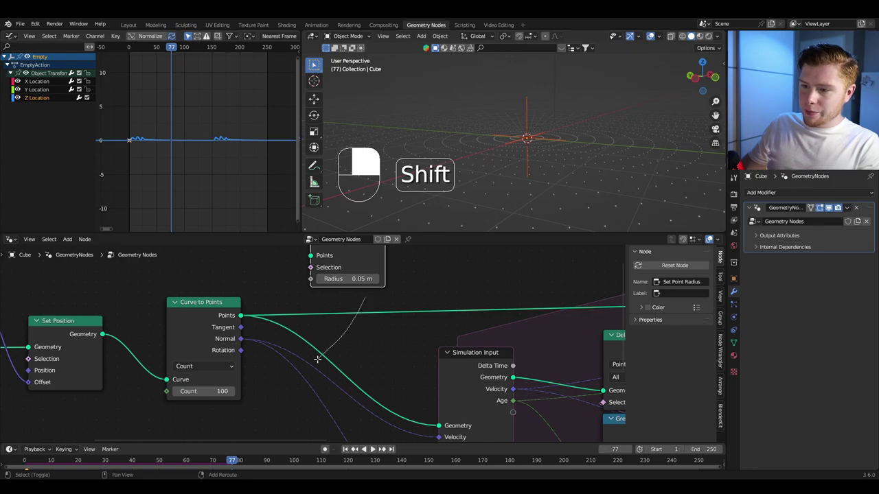
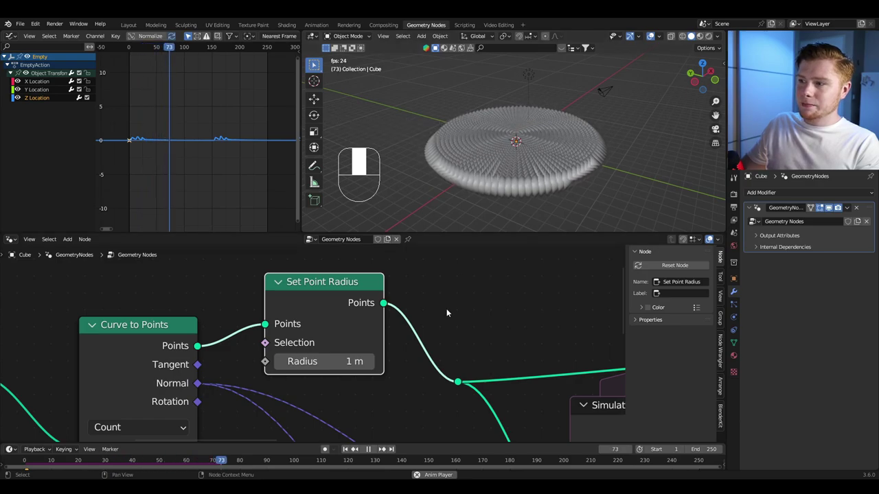
Step: Add a Separate XYZ node above the chain and drive Set Point Radius's Radius from its Z output
key(space)
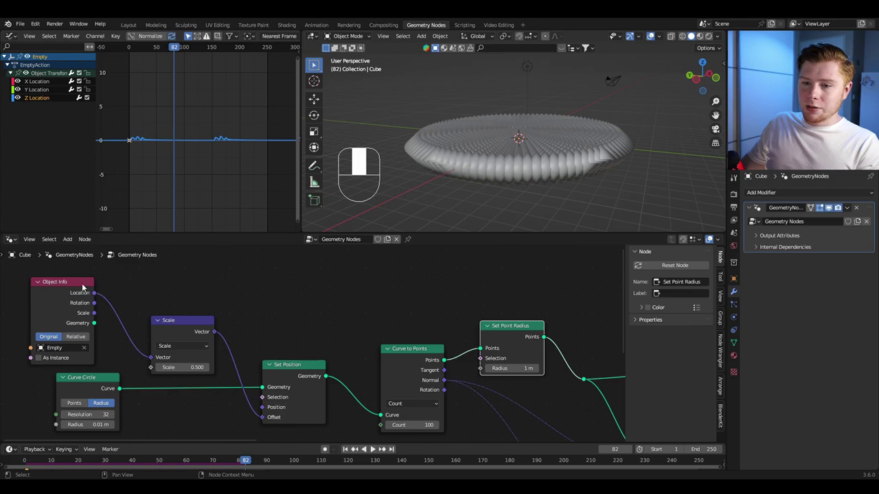
drag(60, 302, 220, 298)
key(shift+a)
drag(220, 299, 134, 321)
drag(134, 321, 444, 306)
key(space)
key(space)
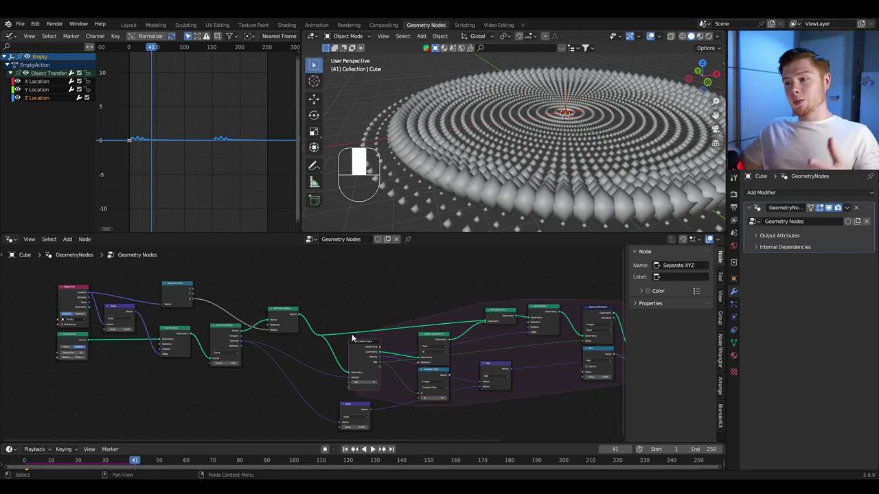
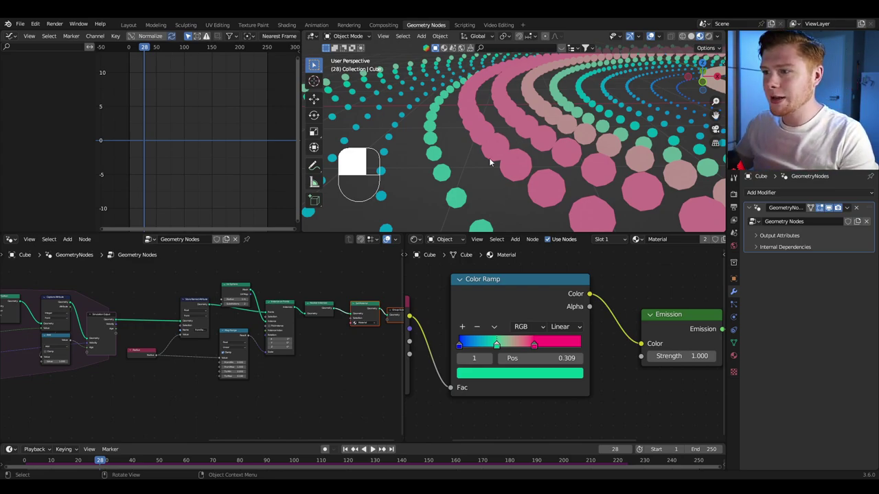
Step: Duplicate a node in the instancing chain with Shift+D and delete an unneeded node
drag(267, 333, 161, 266)
drag(161, 266, 242, 371)
key(shift+d)
drag(241, 371, 251, 348)
click(252, 348)
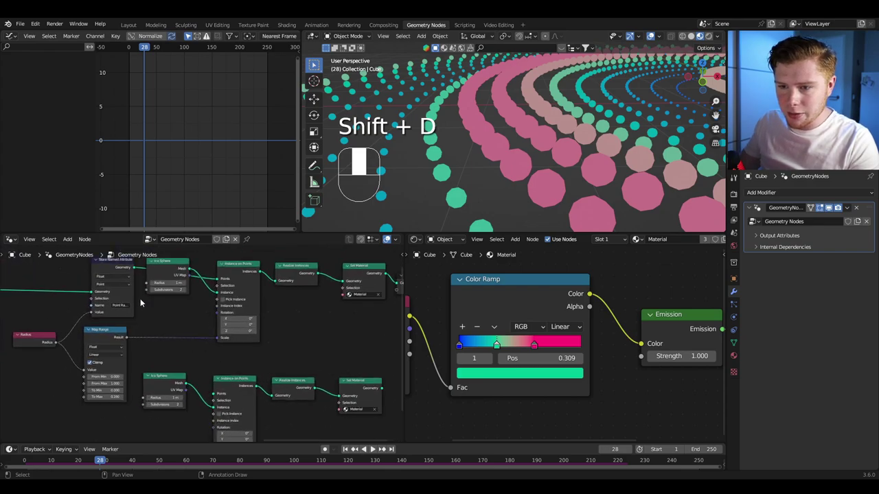
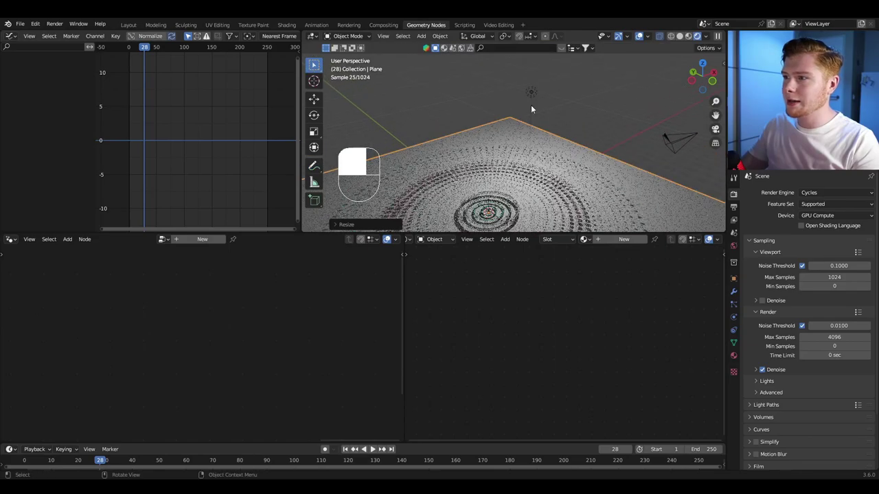
key(x)
middle_click(548, 97)
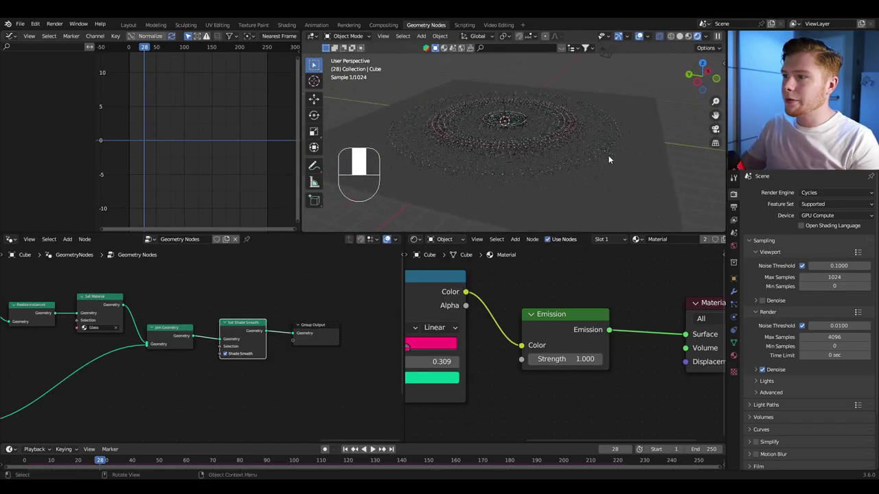